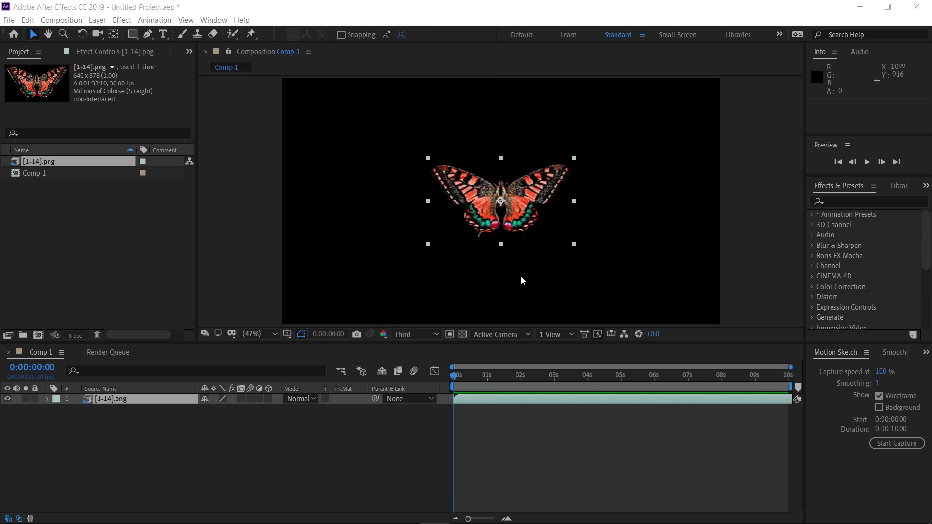
Step: Drag the butterfly layer from the centre of the frame to its upper-left corner
left_click_drag(529, 199, 464, 392)
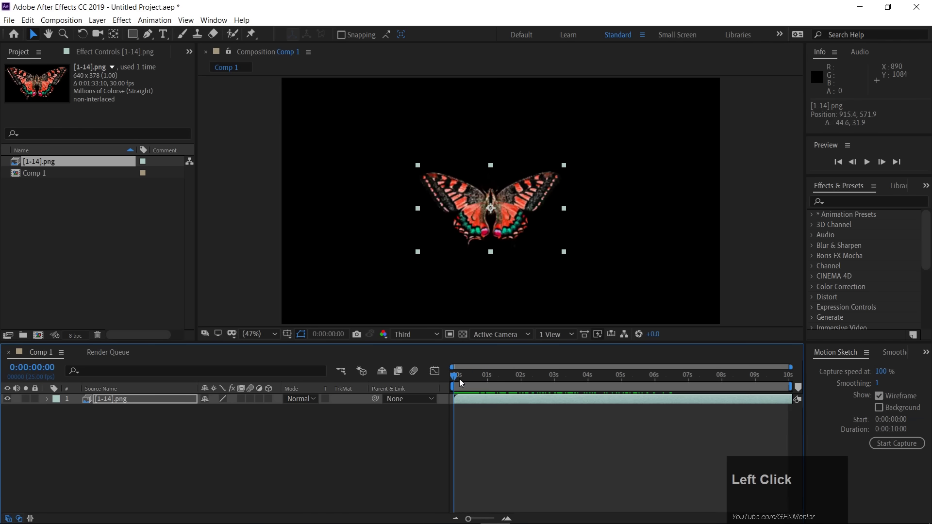
left_click_drag(482, 383, 528, 191)
left_click_drag(528, 191, 444, 274)
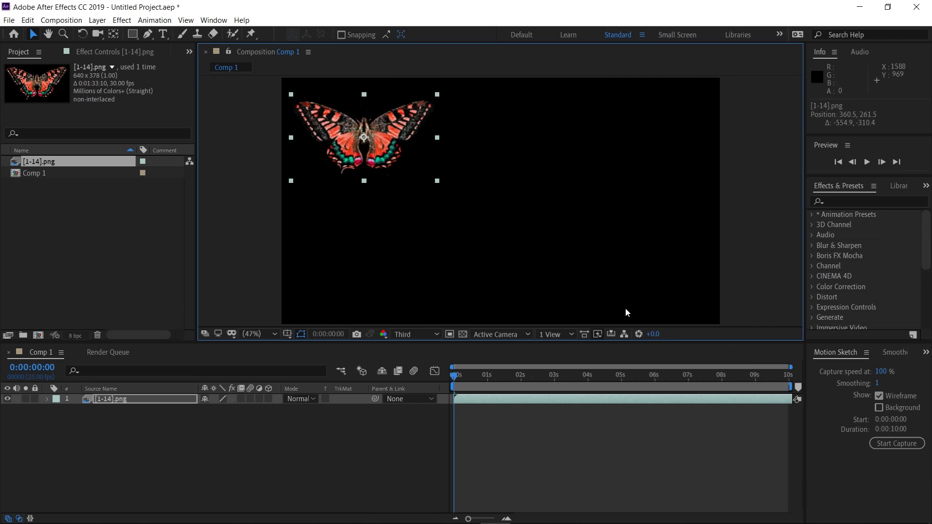
Step: Reveal Position, set a start keyframe and sketch a looping four-second flight path for the butterfly
key("p")
left_click(76, 418)
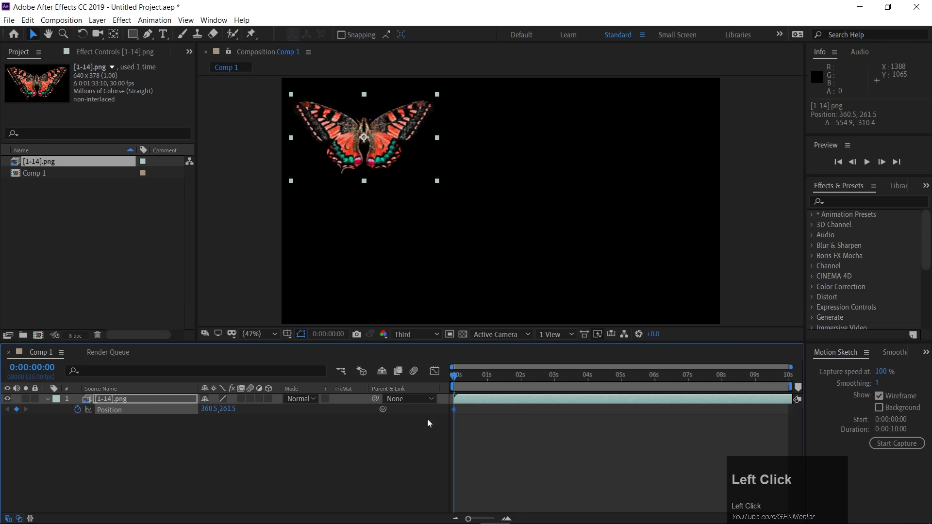
left_click_drag(456, 379, 616, 393)
key("ctrl+z")
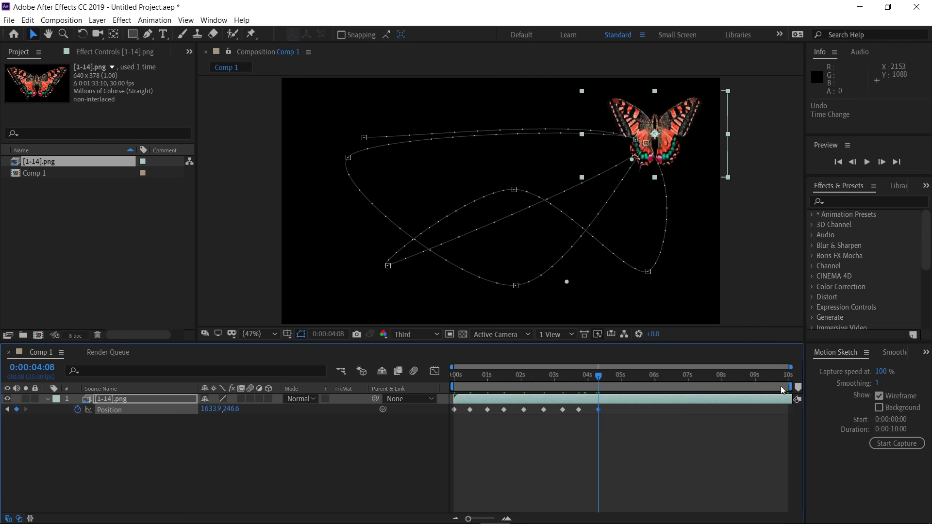
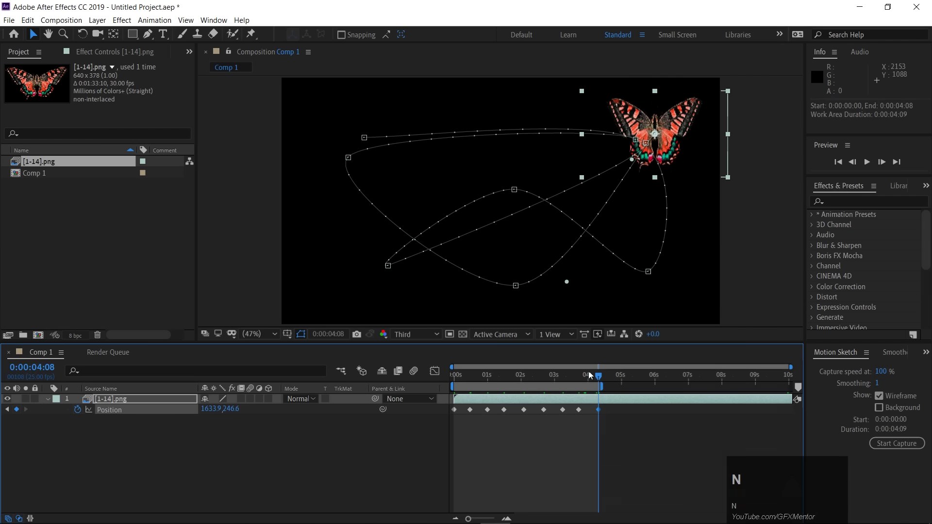
left_click_drag(599, 378, 595, 448)
key("b")
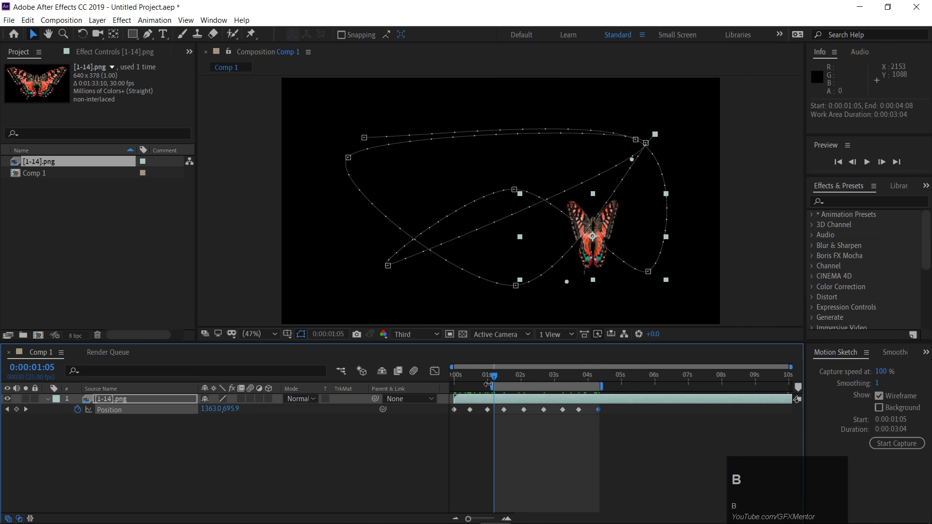
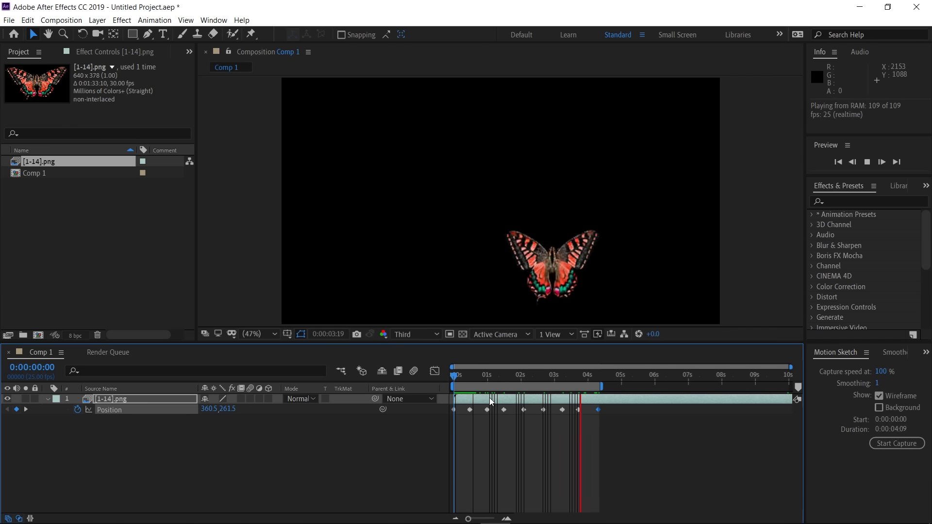
key("space")
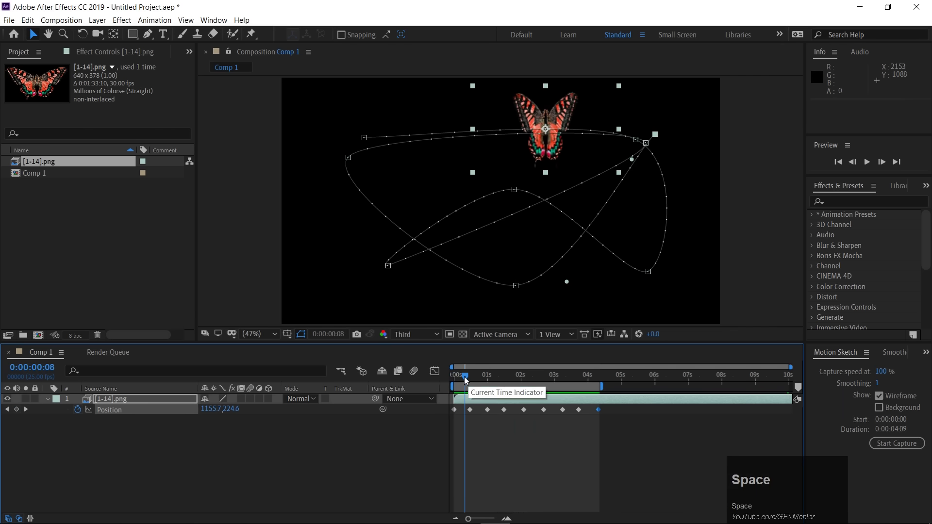
left_click_drag(463, 381, 456, 383)
Step: Set the selected position keyframes to Rove Across Time and preview the flight spread over about 7.5 seconds
left_click_drag(456, 382, 596, 426)
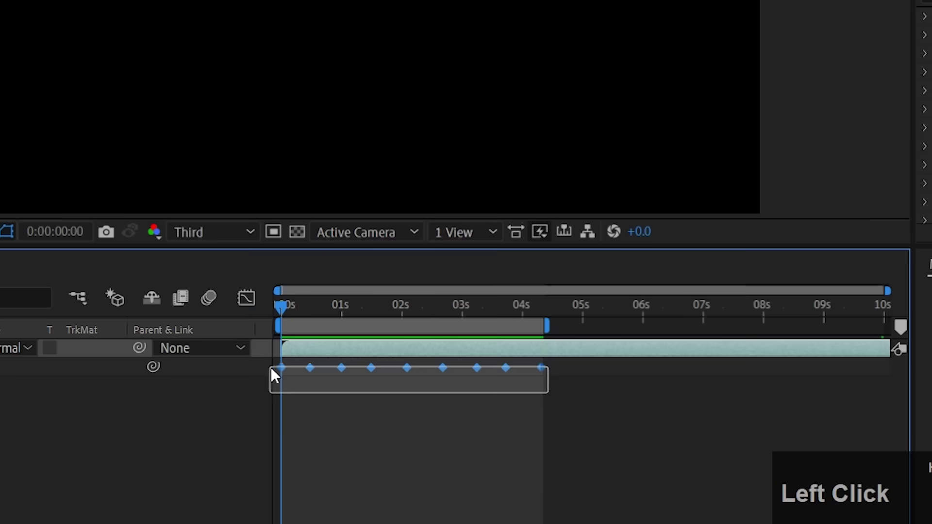
right_click(315, 369)
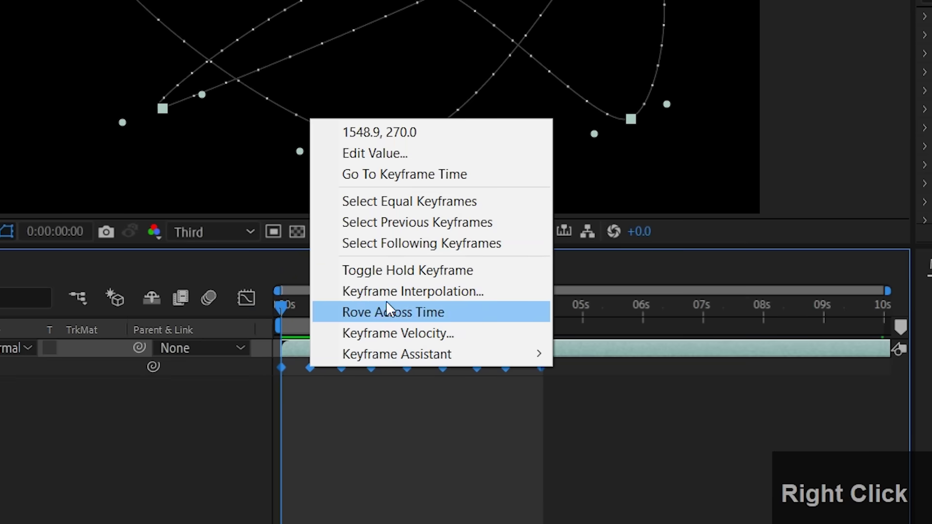
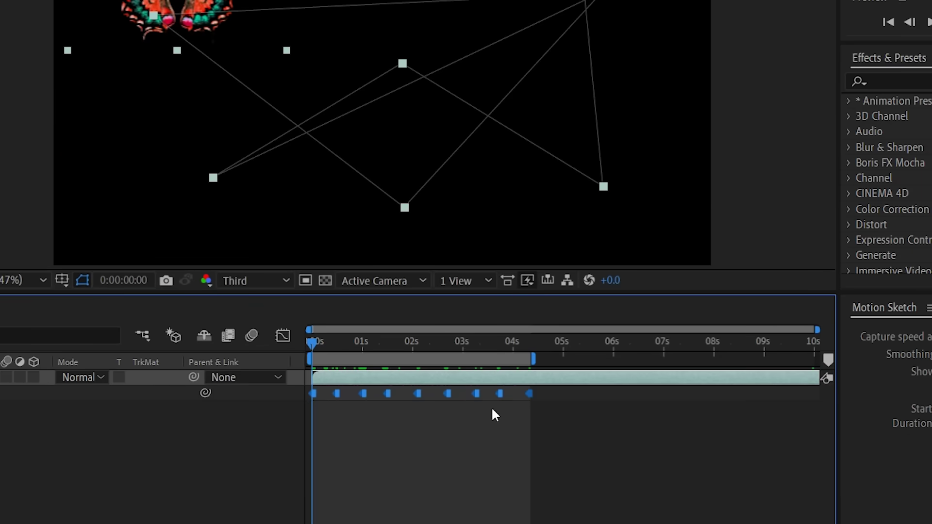
key("space")
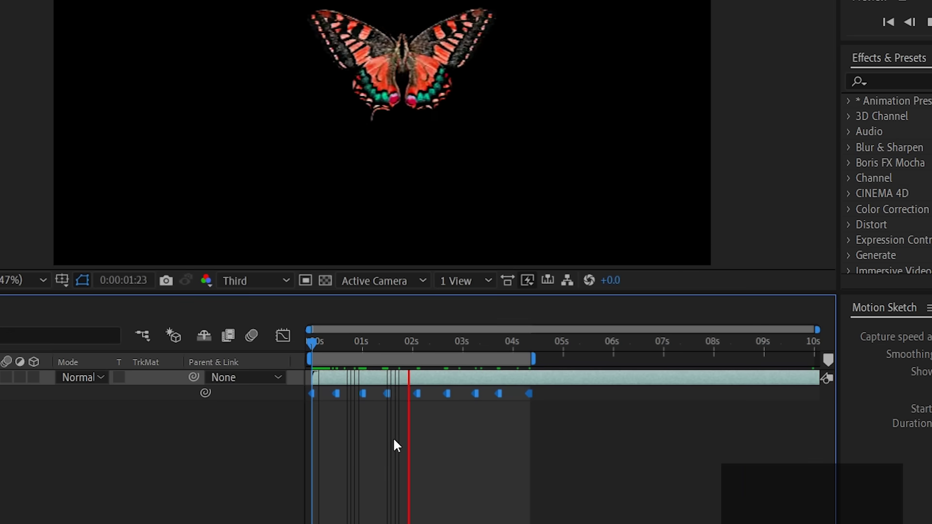
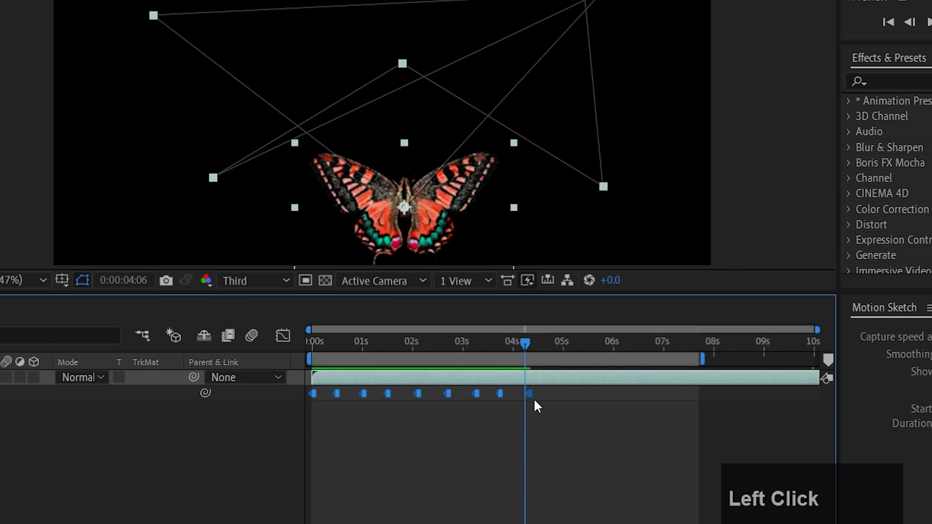
left_click(533, 400)
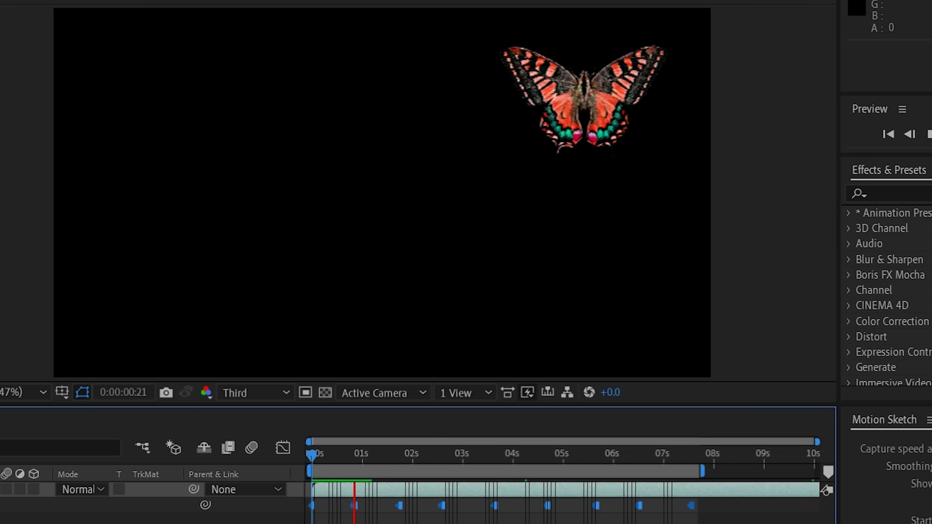
Step: Scrub the flight, delete the sketched keyframes and return the playhead to frame zero
key("space")
left_click_drag(477, 378, 137, 464)
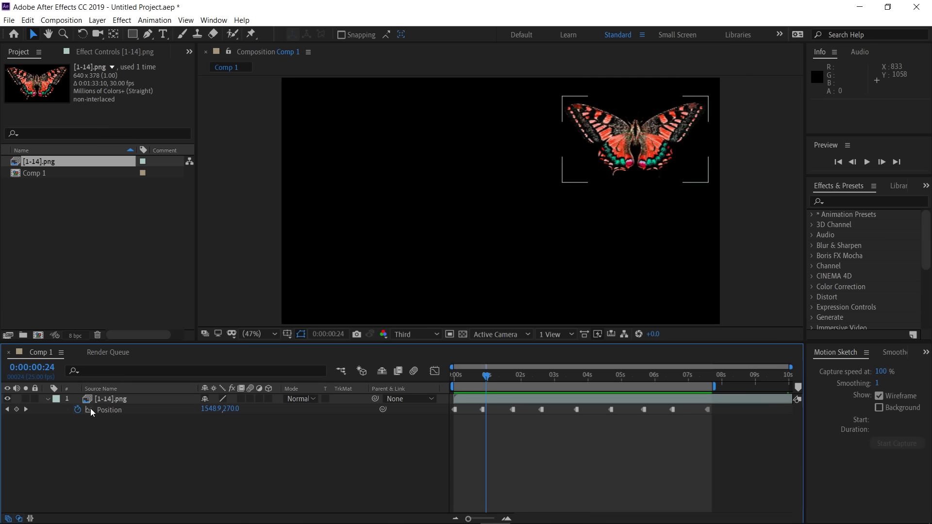
left_click_drag(722, 424, 536, 414)
key("Delete")
left_click_drag(484, 379, 85, 417)
Step: Reveal Scale and Rotation alongside Position on the butterfly layer
key("shift+s")
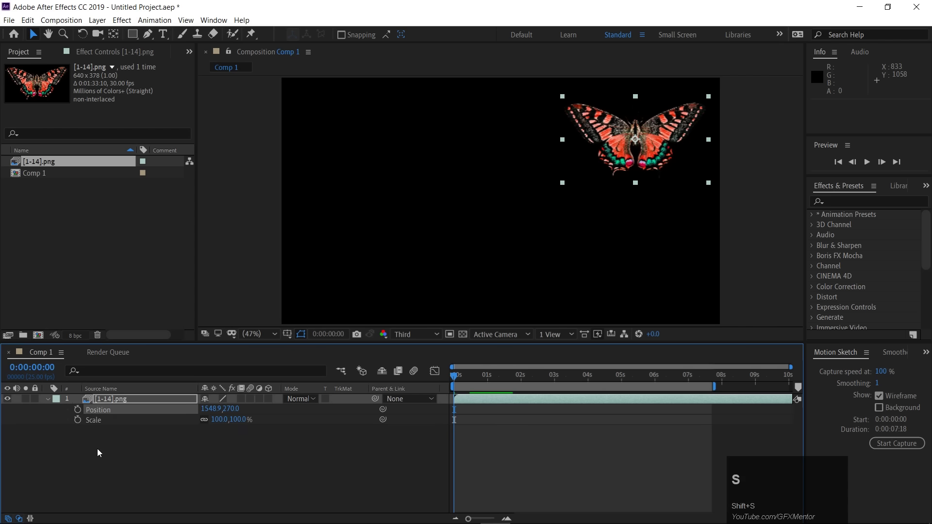
left_click(100, 453)
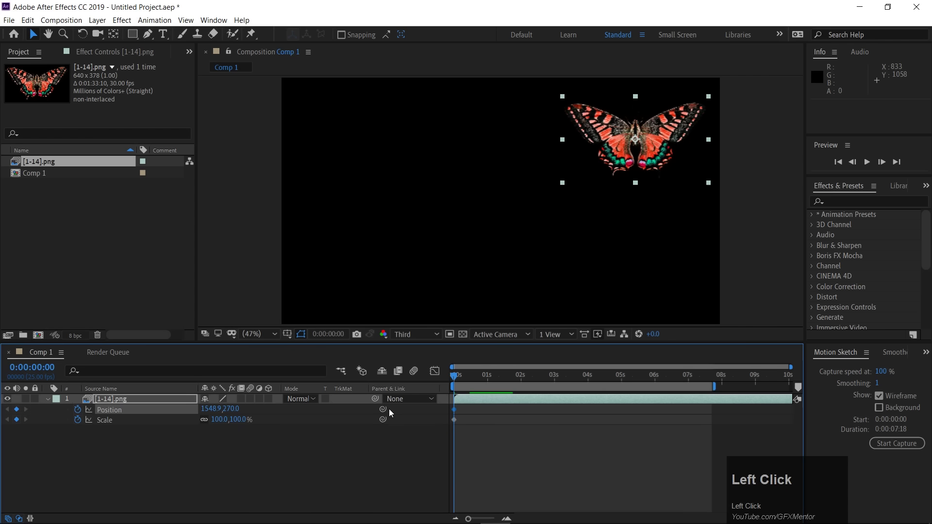
key("shift+r")
key("shift+r")
Step: Add matching scale and rotation keyframes at each position keyframe and stop the banking-flight preview
left_click(79, 433)
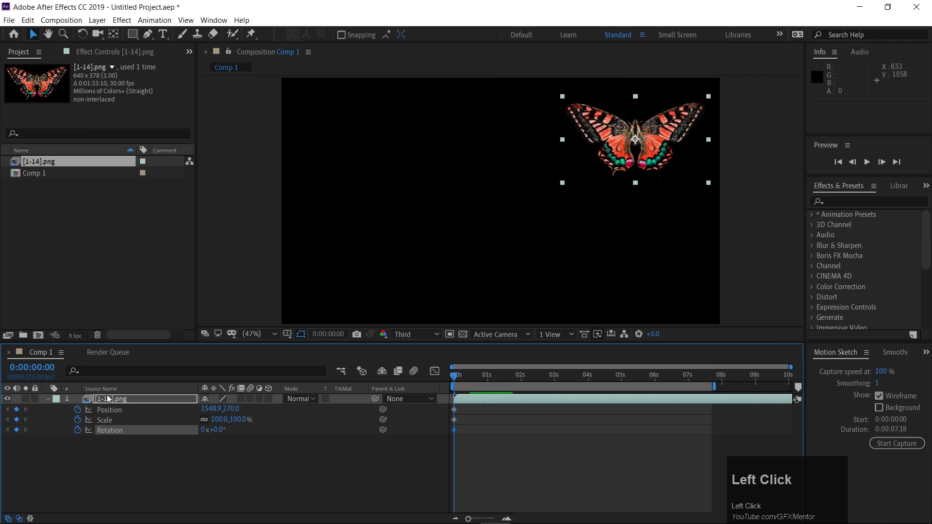
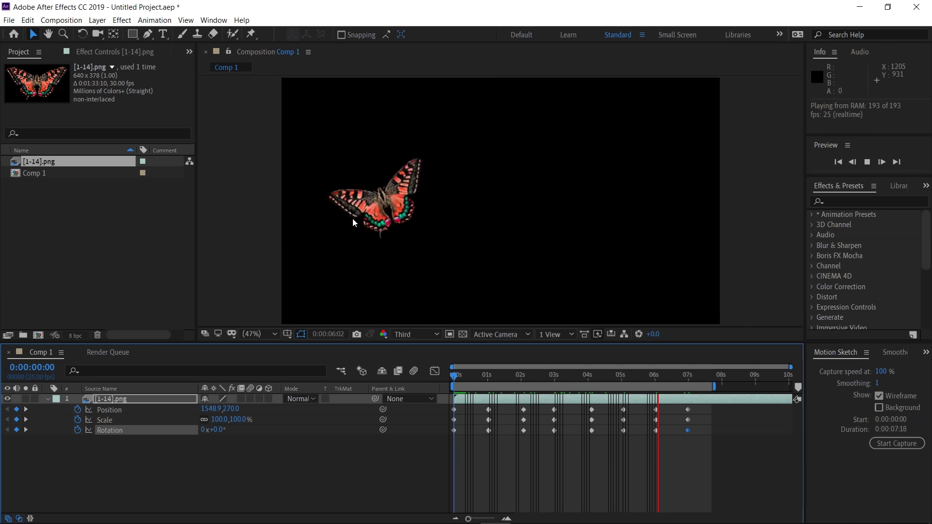
key("space")
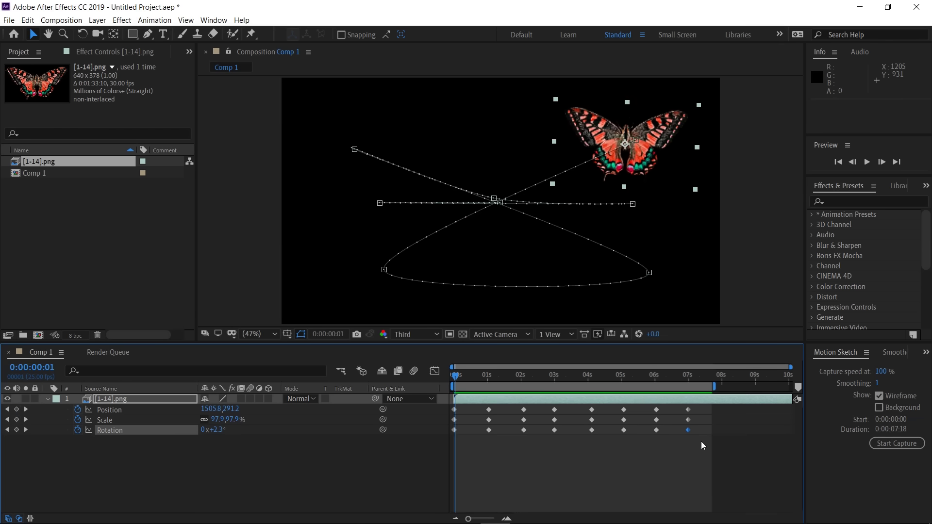
left_click_drag(702, 443, 493, 419)
right_click(493, 419)
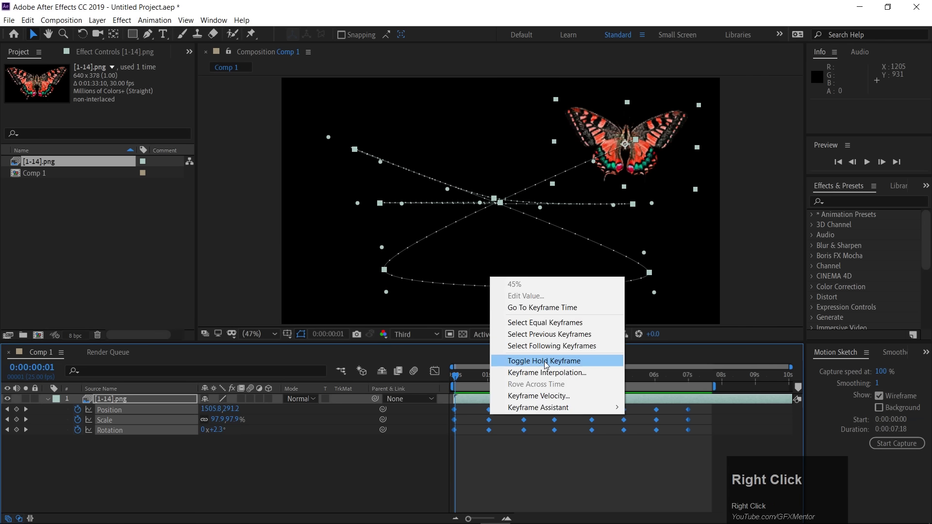
left_click_drag(546, 365, 505, 377)
key("space")
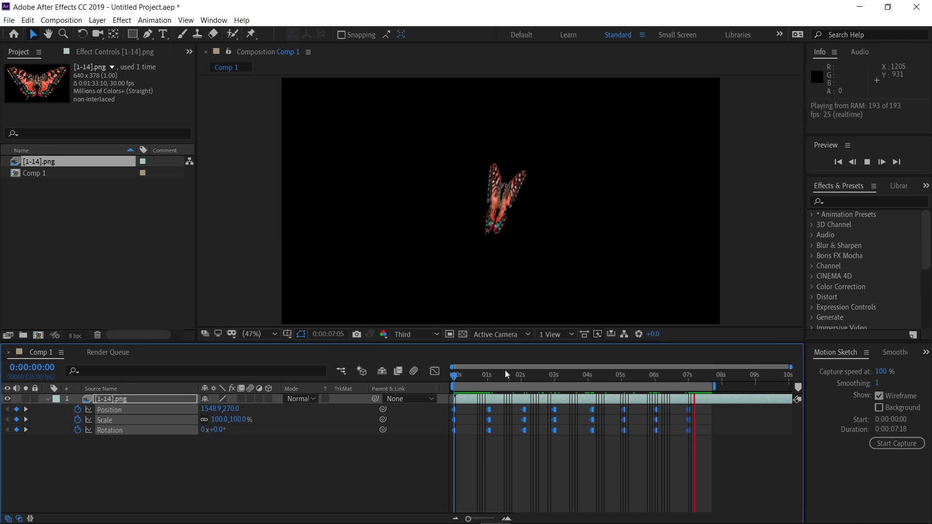
key("space")
key("ctrl+z")
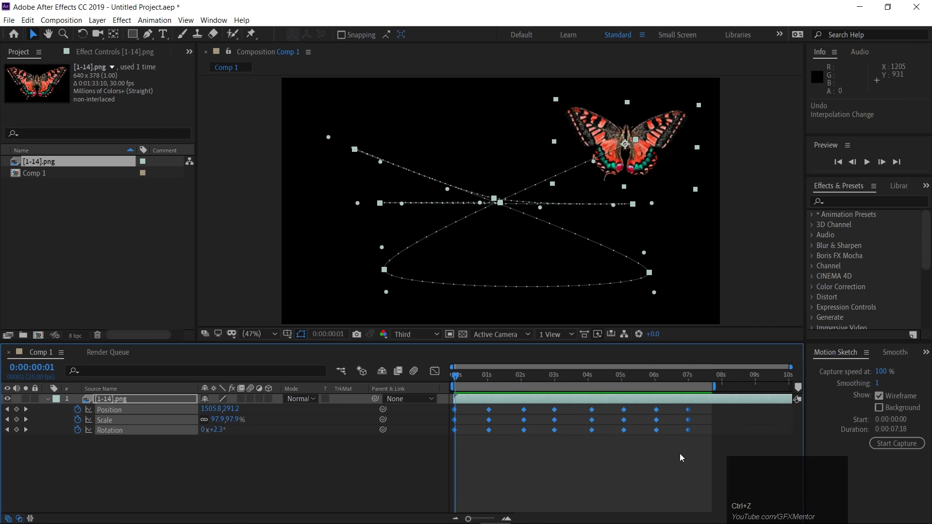
left_click_drag(700, 445, 566, 426)
key("ctrl+alt+h")
key("space")
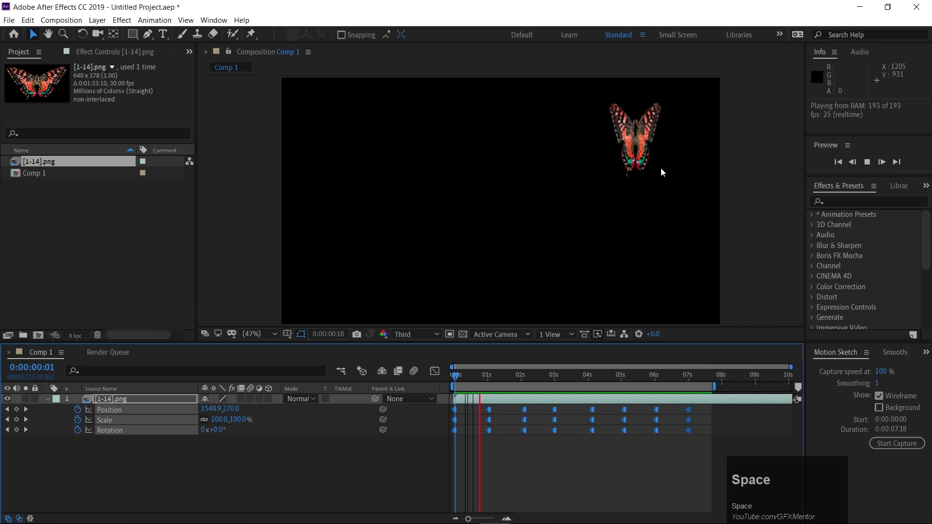
key("space")
key("ctrl+z")
left_click_drag(699, 456, 704, 444)
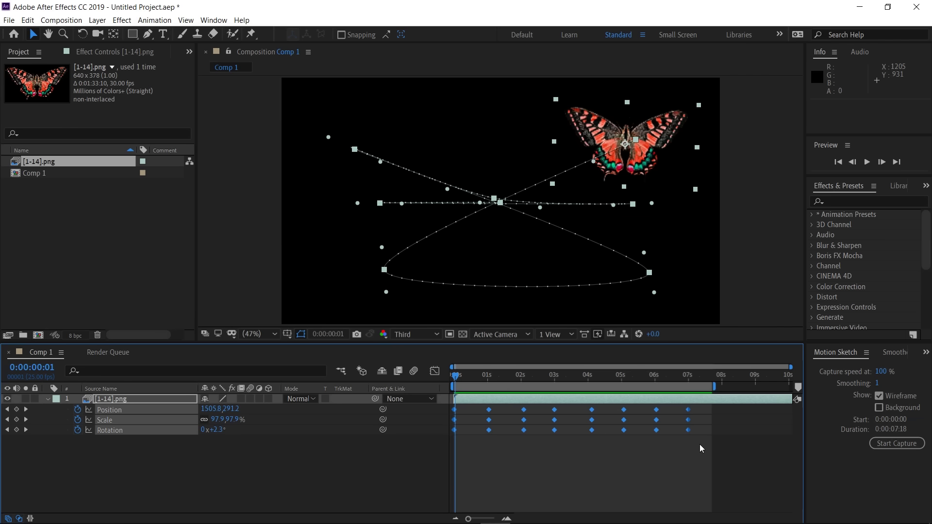
Step: Select all the butterfly's keyframes as hold keyframes and preview the jumping poses
left_click_drag(706, 455, 690, 435)
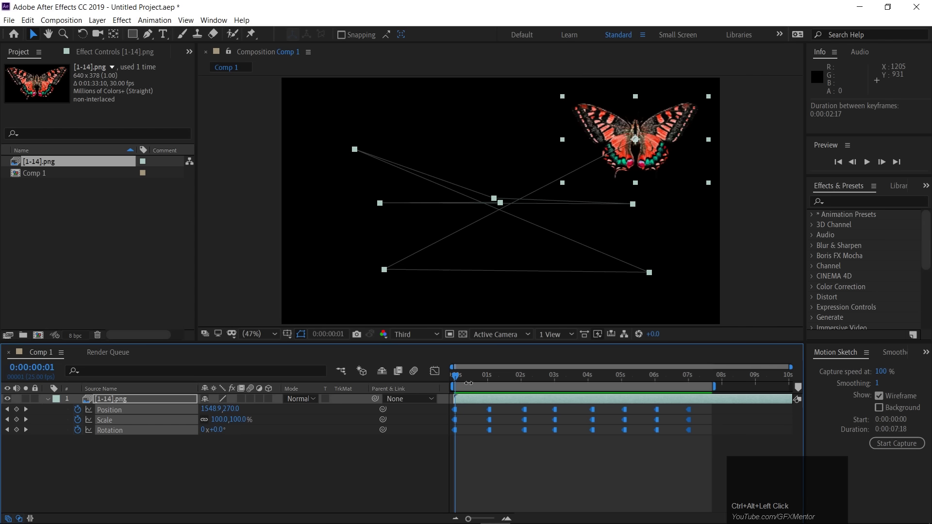
left_click_drag(460, 379, 562, 402)
key("space")
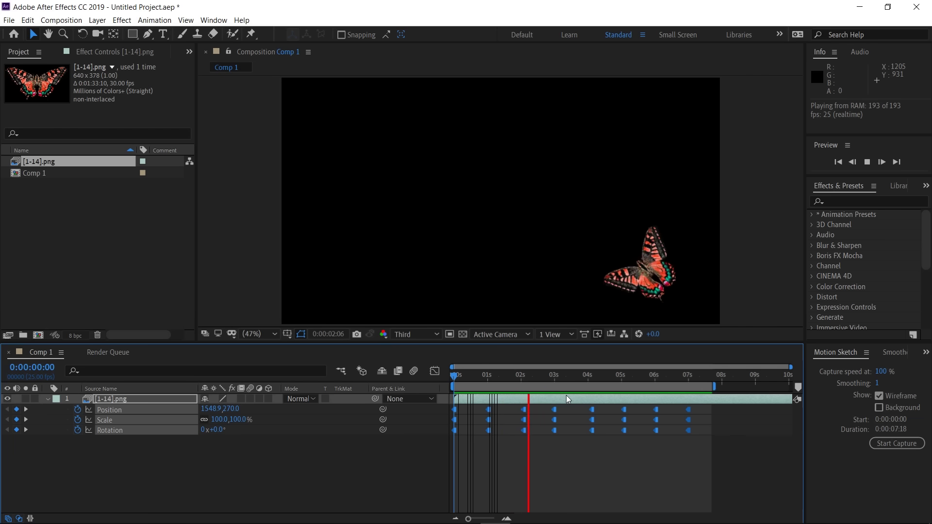
key("space")
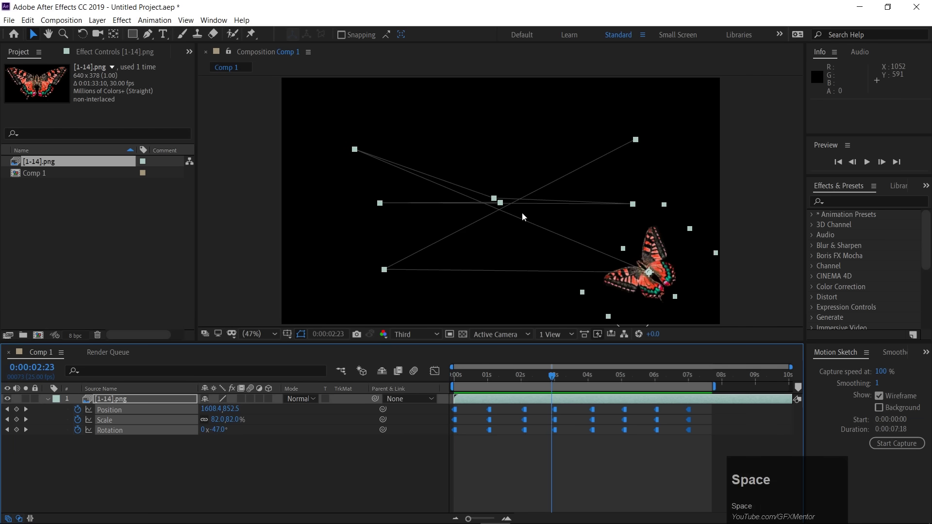
key("space")
Step: Try a red composition background in Composition Settings, then cancel it
key("ctrl+k")
left_click(369, 327)
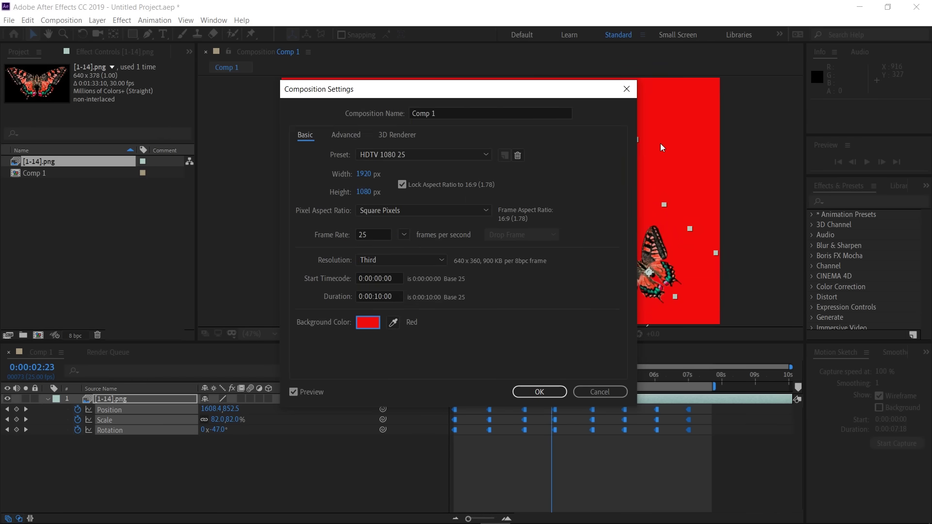
left_click(600, 396)
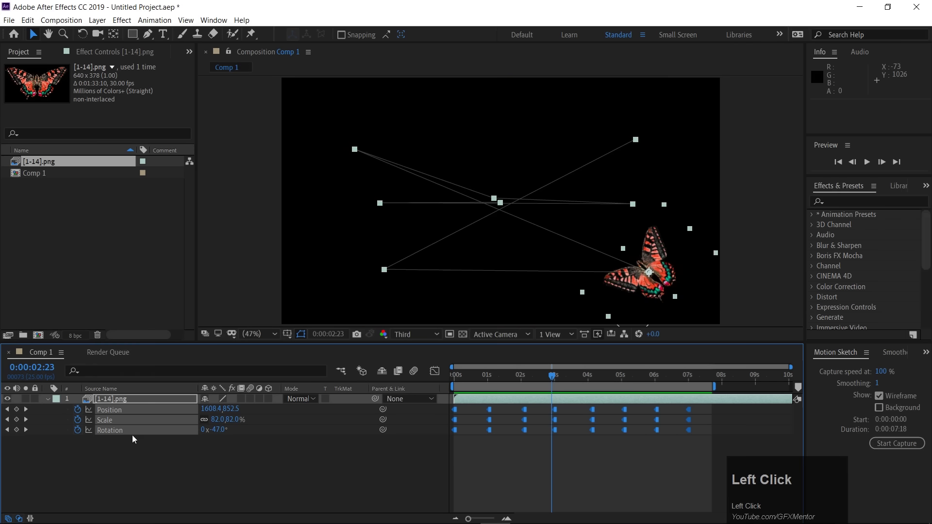
Step: Create a new full-size Medium Orange Solid 1 layer in the composition
right_click(105, 465)
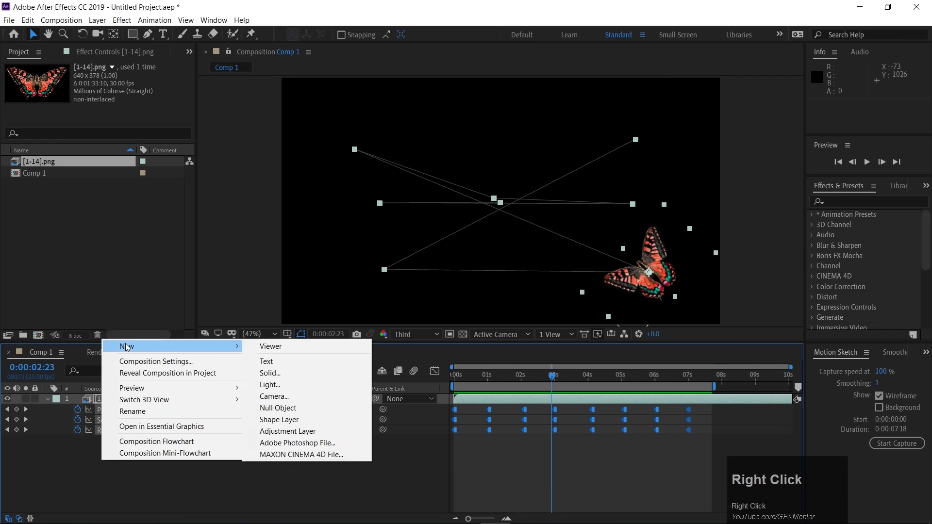
left_click_drag(298, 377, 660, 266)
left_click(672, 265)
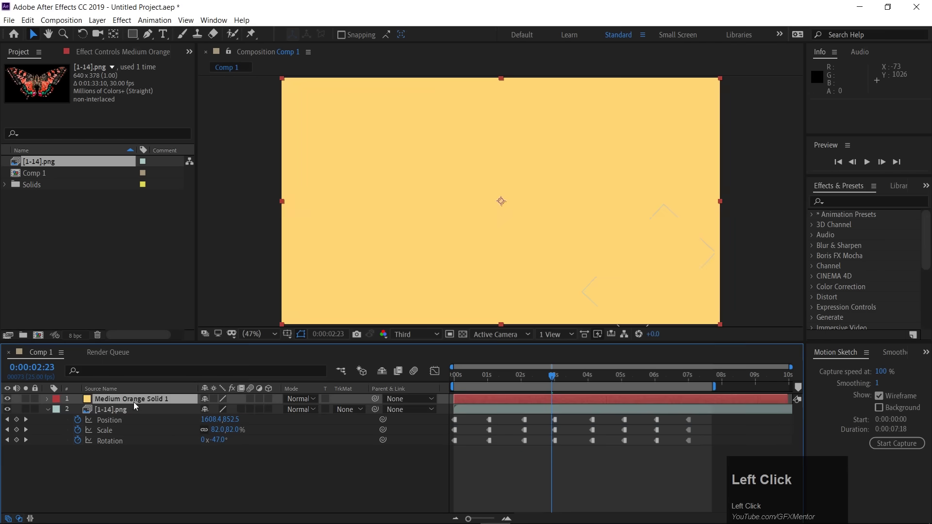
Step: Move the orange solid below the butterfly layer as background and preview the flight
left_click_drag(50, 415, 431, 383)
key("space")
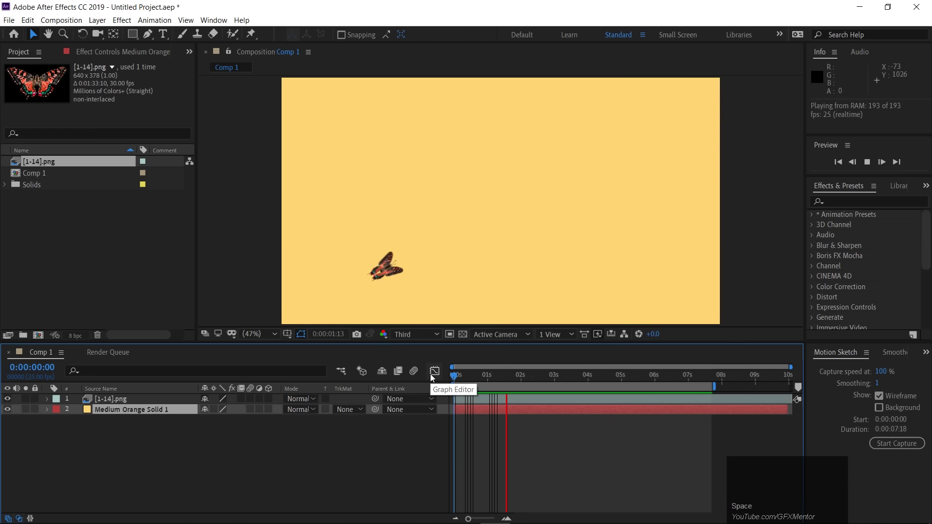